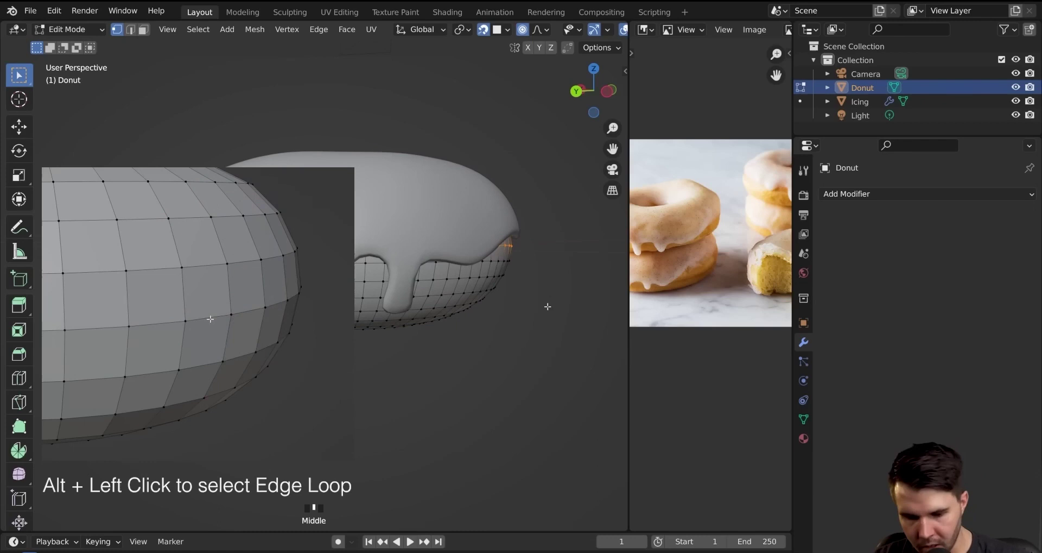
Select the edge loop under the icing, disable snapping, and scale it slightly inward with proportional editing.
key(o)
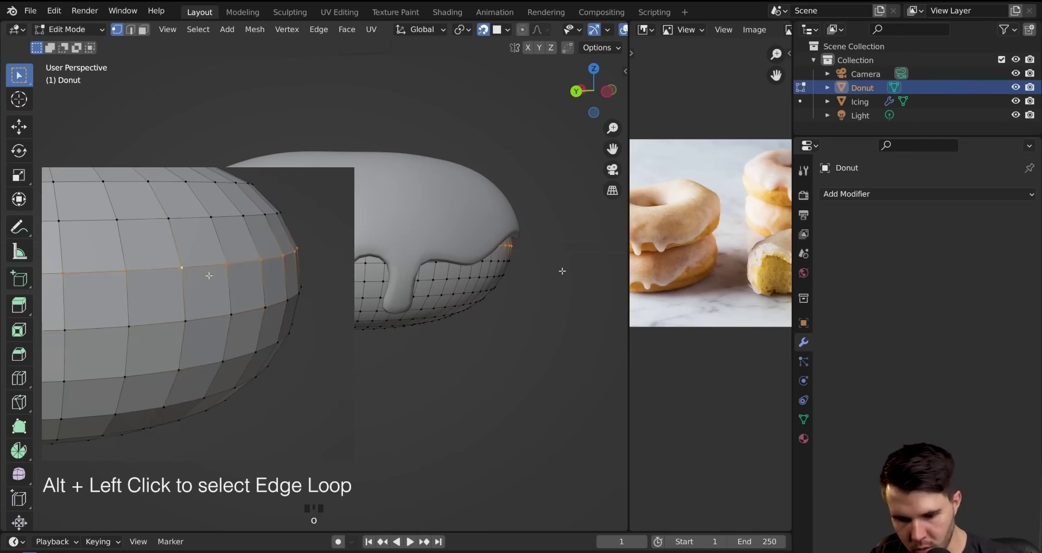
key(o)
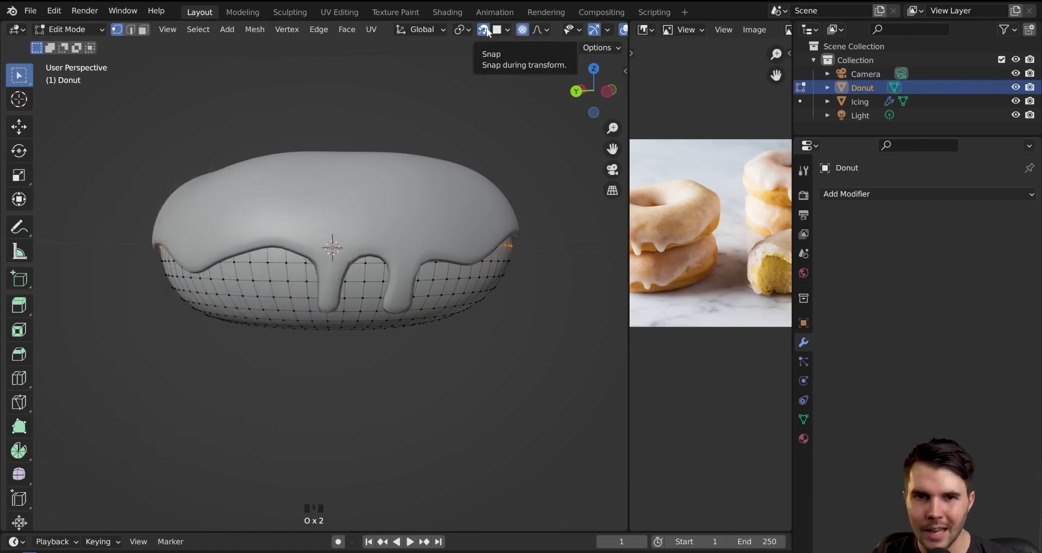
click(487, 33)
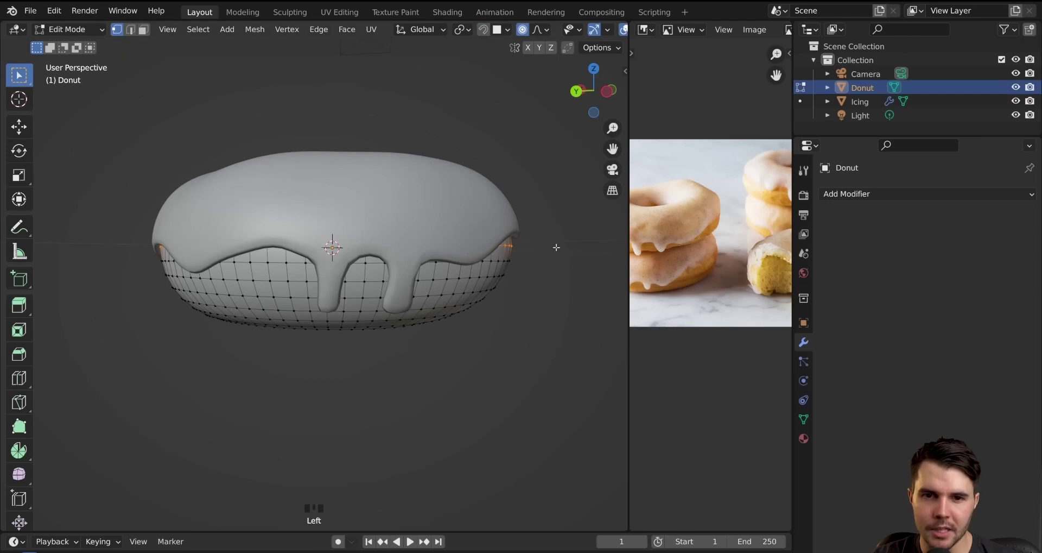
key(s)
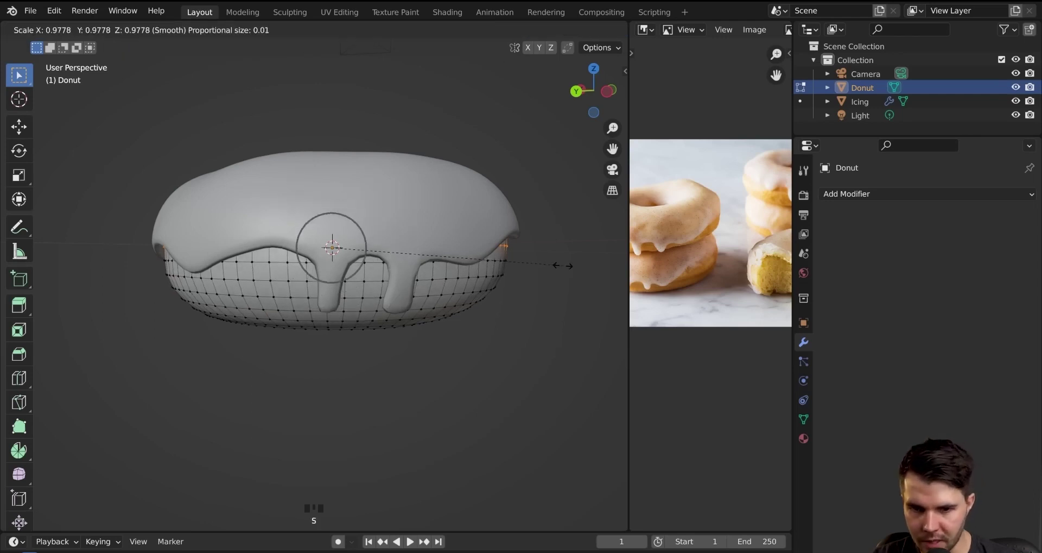